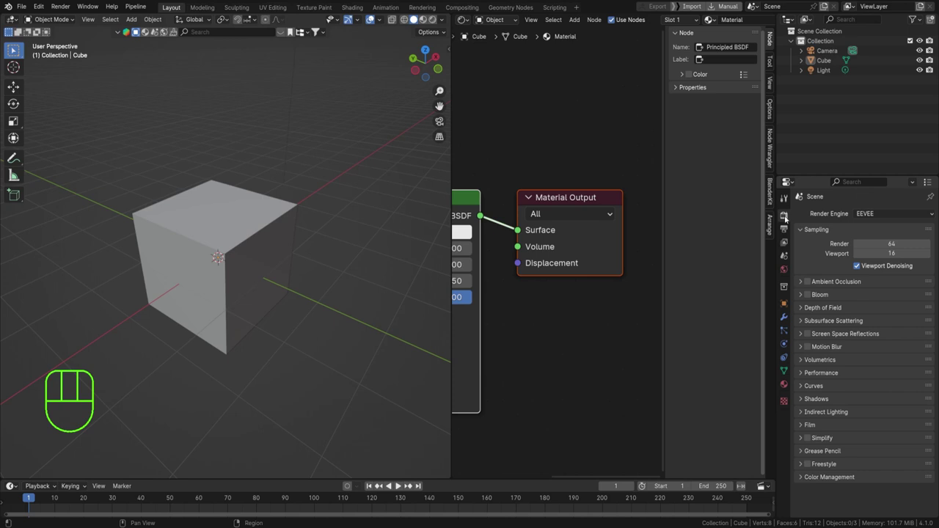
Render with Cycles on GPU Compute and show the cube in Rendered viewport shading
{"action": "left_click_drag", "start_coordinate": [870, 217], "coordinate": [869, 248]}
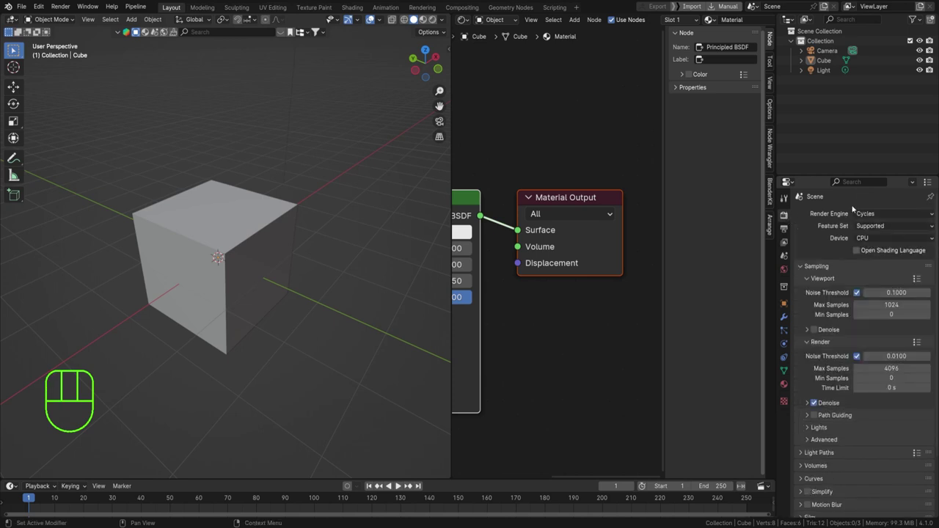
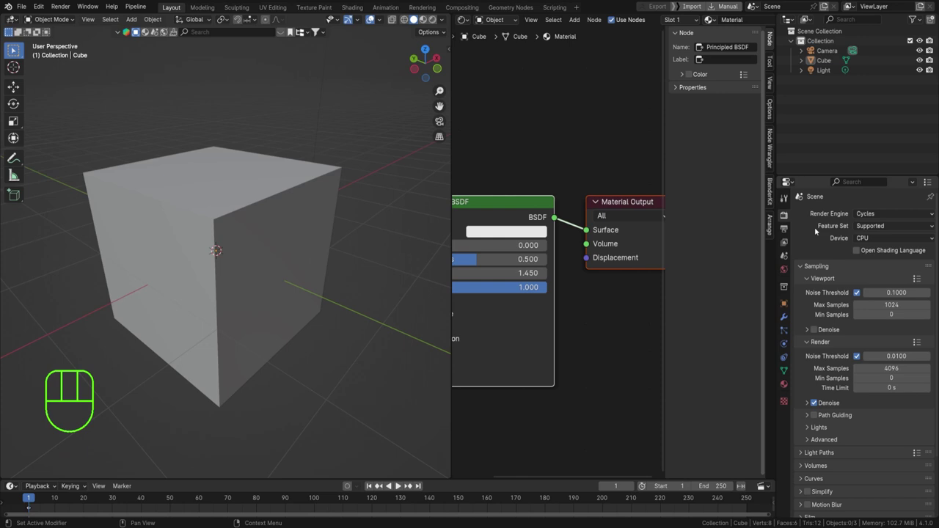
{"action": "left_click_drag", "start_coordinate": [864, 243], "coordinate": [869, 262]}
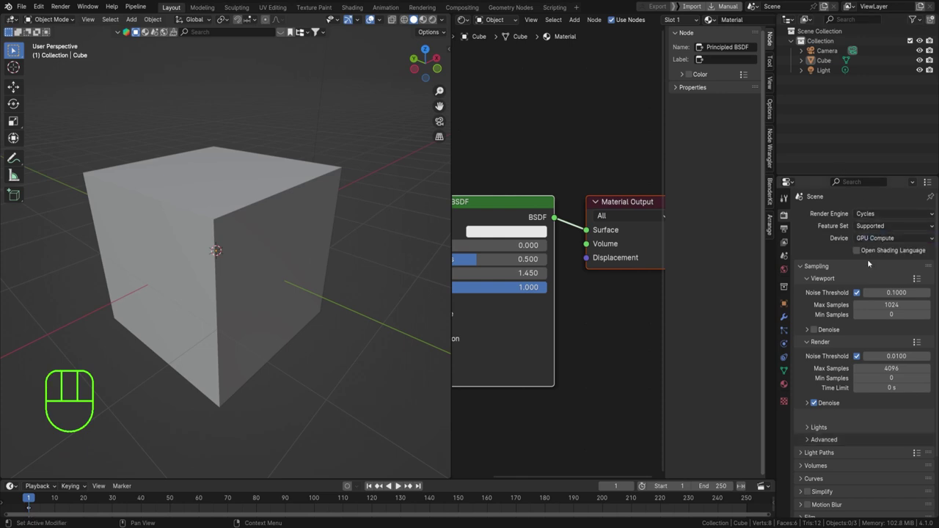
{"action": "left_click", "coordinate": [436, 20]}
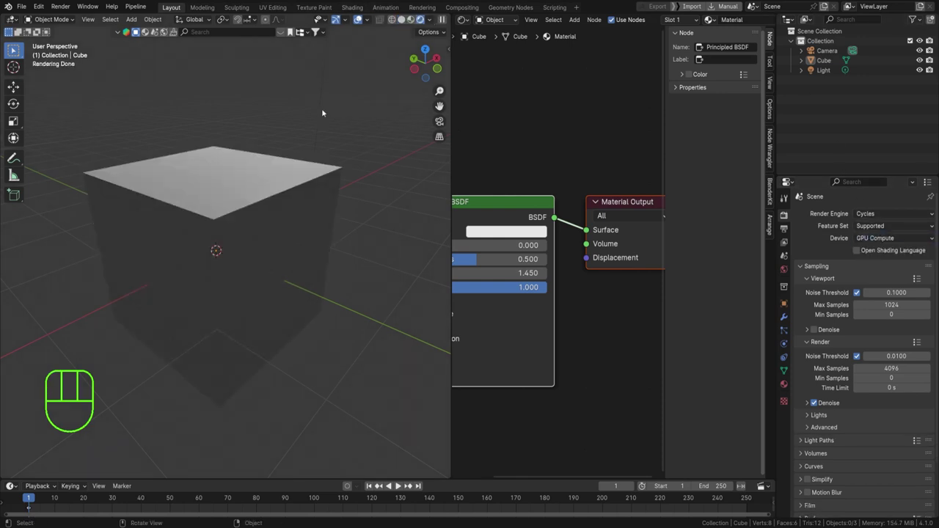
Bring up the Add menu to place a Sun light in the scene
{"action": "key", "text": "shift+a"}
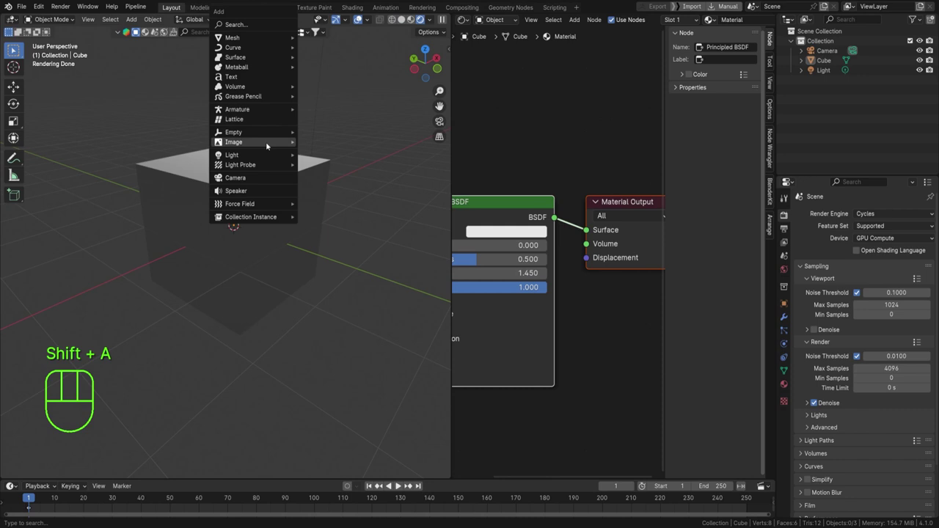
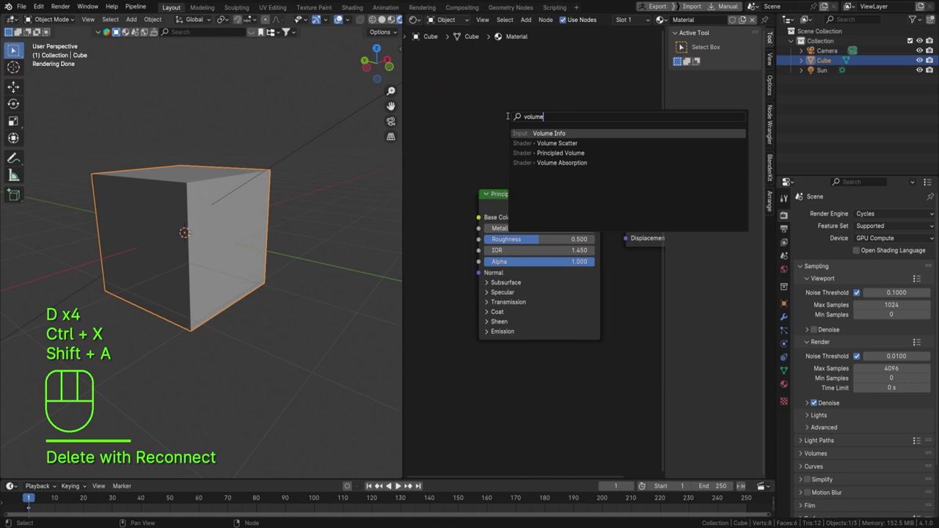
Add Volume Scatter and Volume Absorption nodes to the cube's material via search
{"action": "key", "text": "shift+a"}
{"action": "key", "text": "Down"}
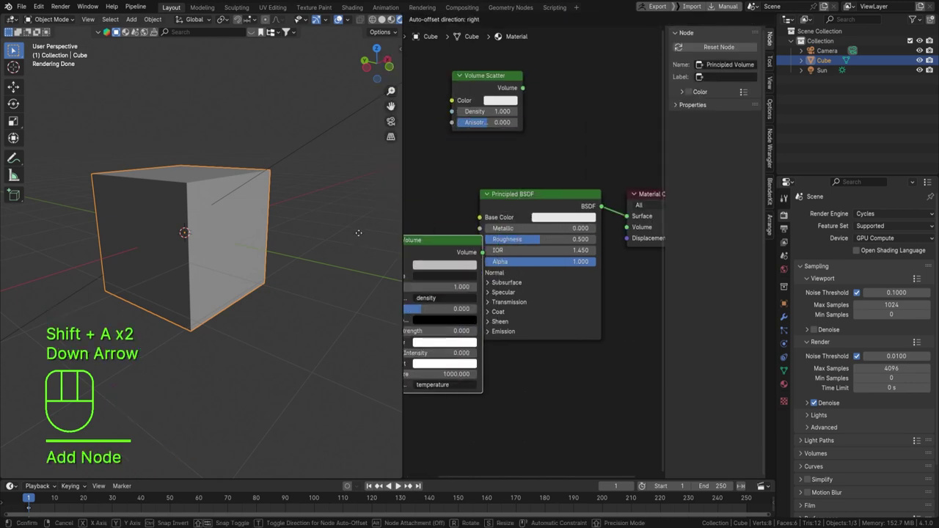
{"action": "key", "text": "shift+a"}
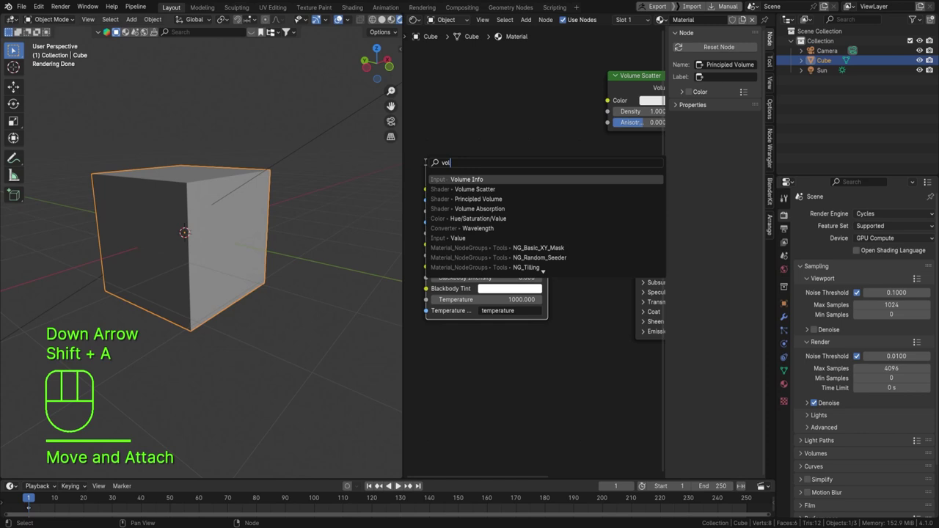
{"action": "key", "text": "Down"}
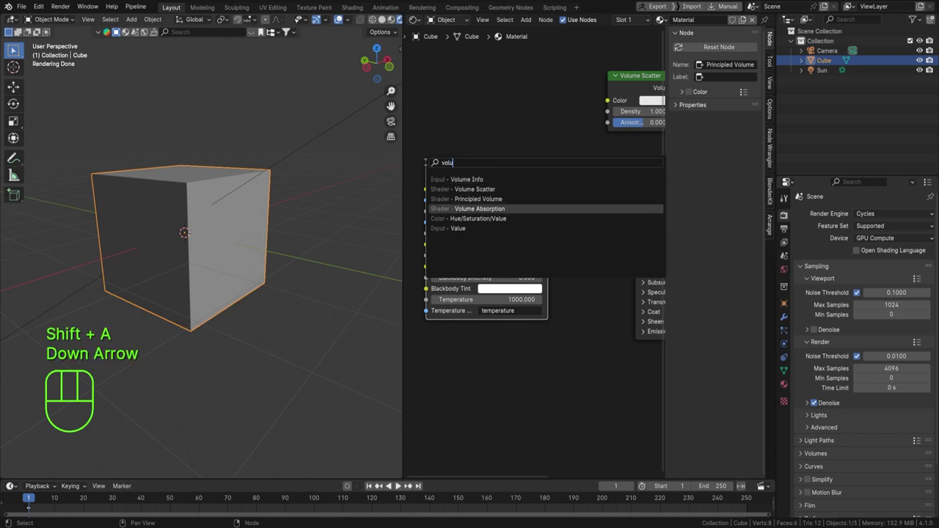
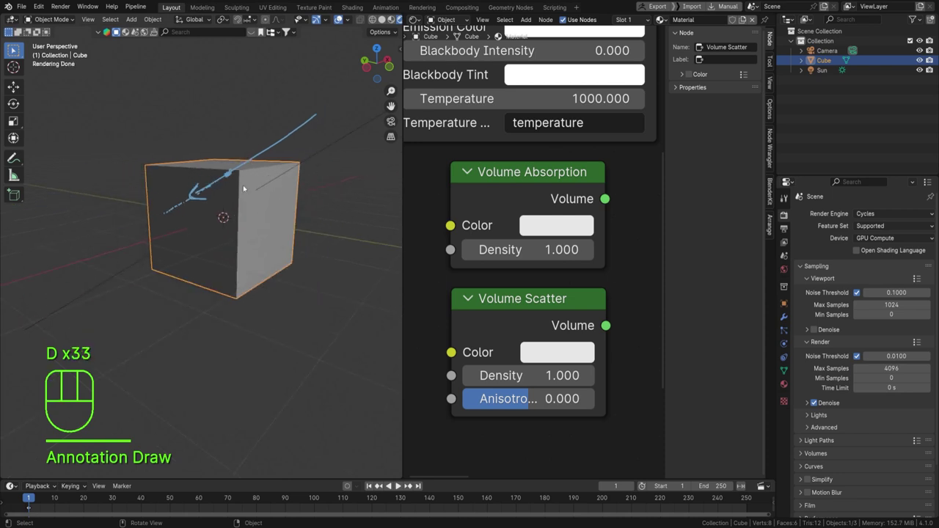
Delete the cube and add a Suzanne monkey mesh in its place
{"action": "key", "text": "F12"}
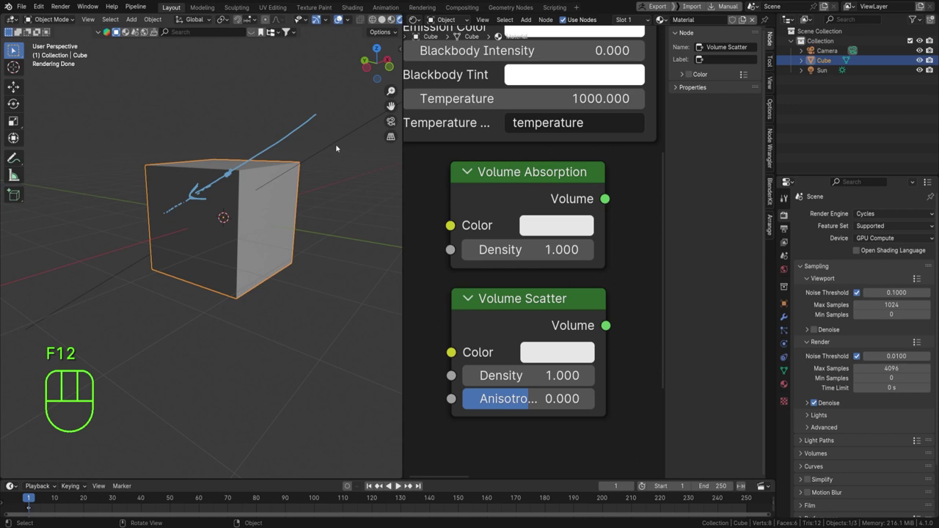
{"action": "key", "text": "Delete"}
{"action": "key", "text": "shift+a"}
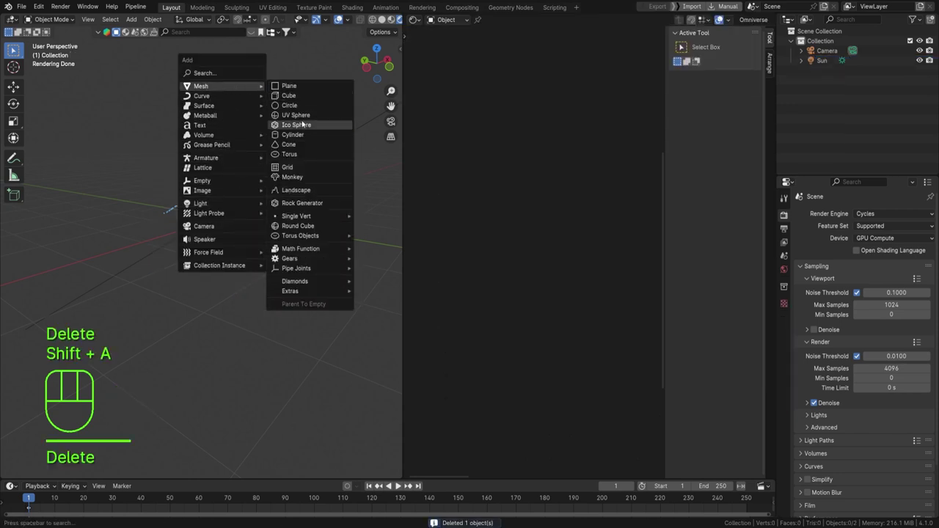
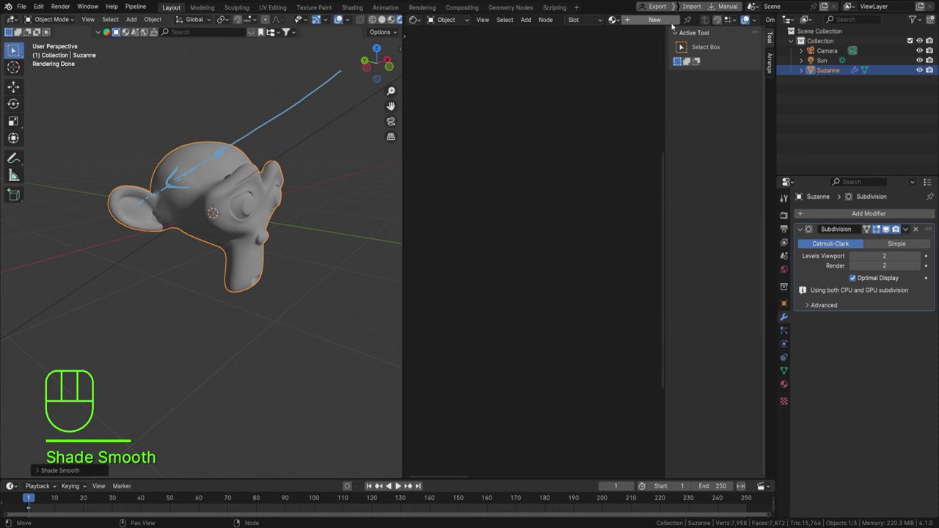
Create Material.001 for Suzanne and remove its default Principled BSDF
{"action": "left_click", "coordinate": [553, 186]}
{"action": "key", "text": "Home"}
{"action": "left_click", "coordinate": [496, 205]}
{"action": "key", "text": "ctrl+x"}
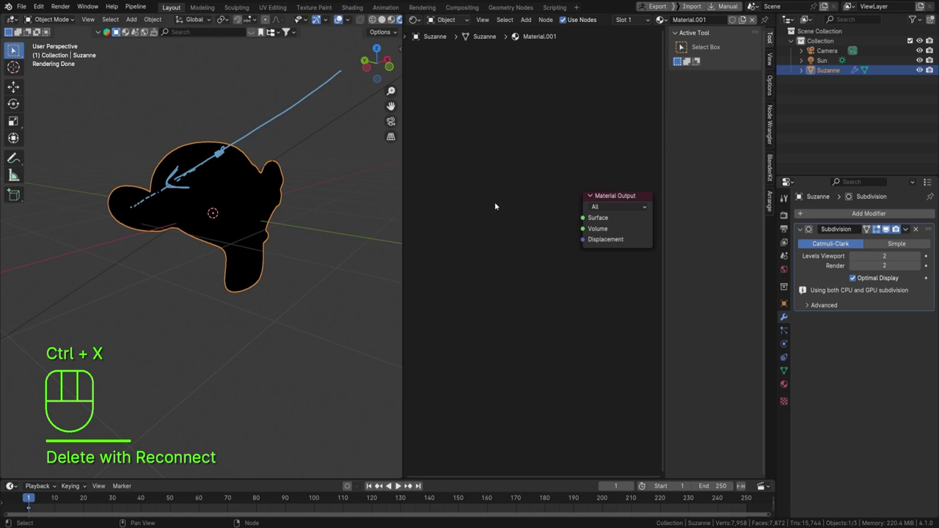
Add a Volume Absorption node with density 8.3 into Suzanne's Volume output
{"action": "key", "text": "shift+a"}
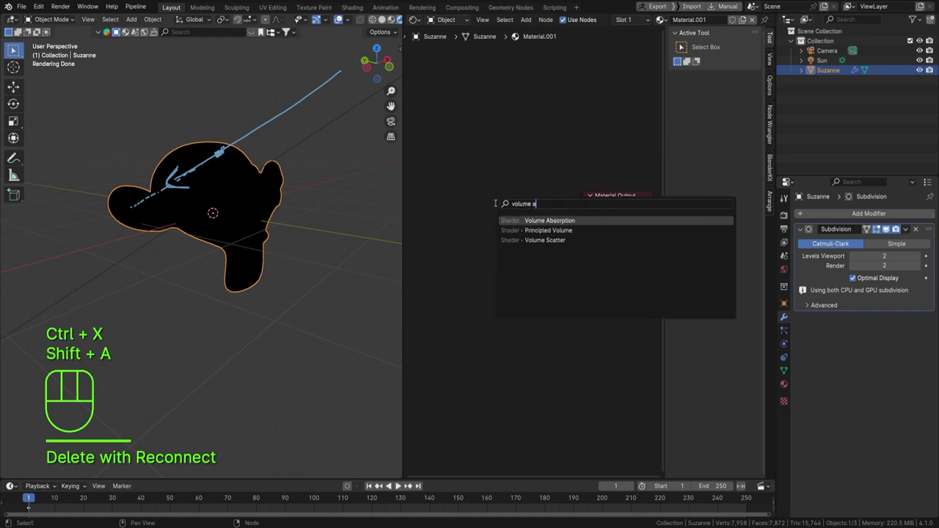
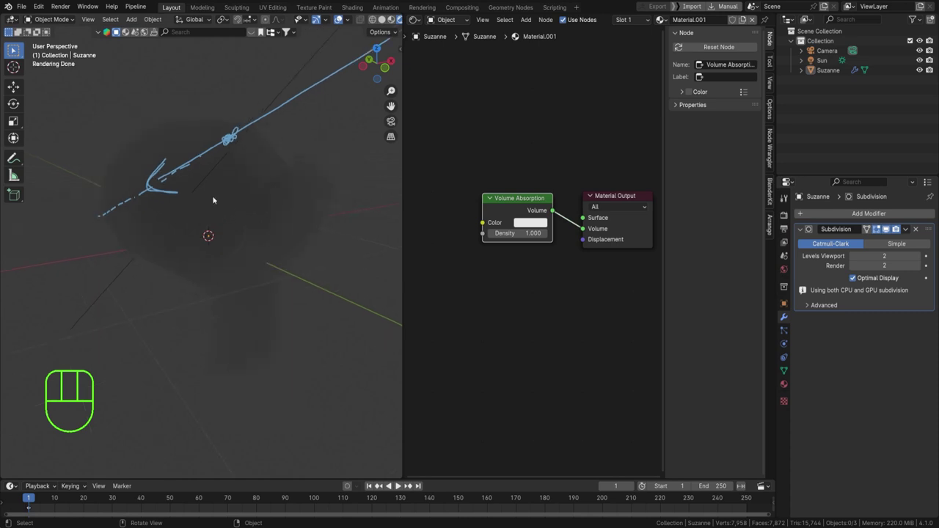
{"action": "middle_click", "coordinate": [212, 209]}
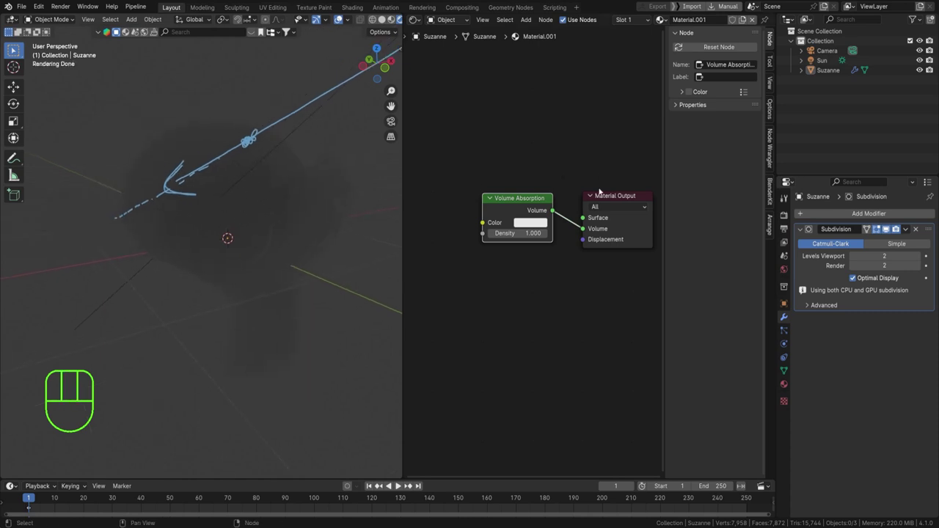
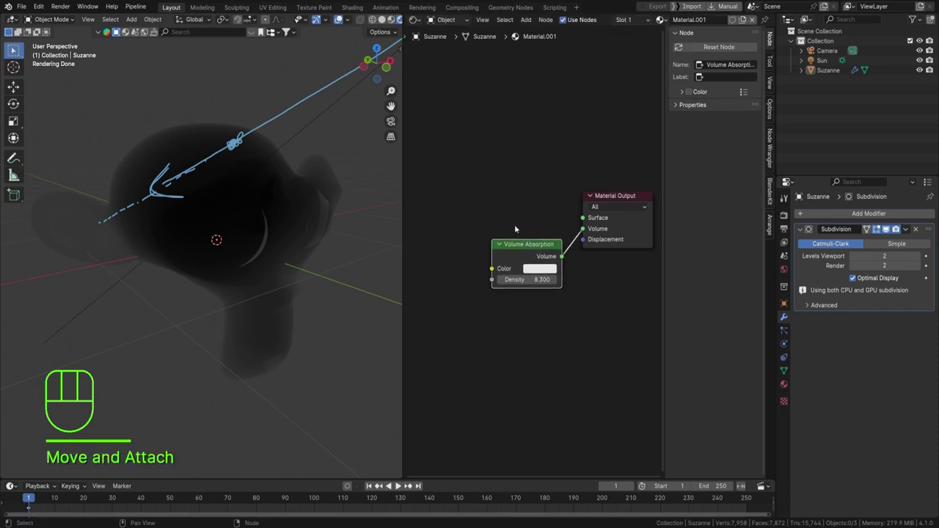
Add a Glass BSDF as Suzanne's surface over the light-blue Volume Absorption of density 3.1
{"action": "key", "text": "shift+a"}
{"action": "key", "text": "s"}
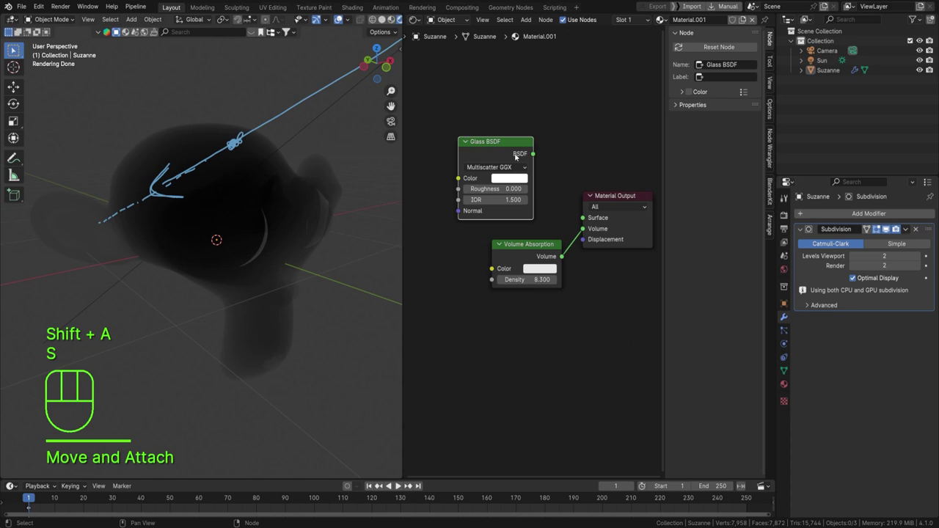
{"action": "left_click", "coordinate": [562, 189]}
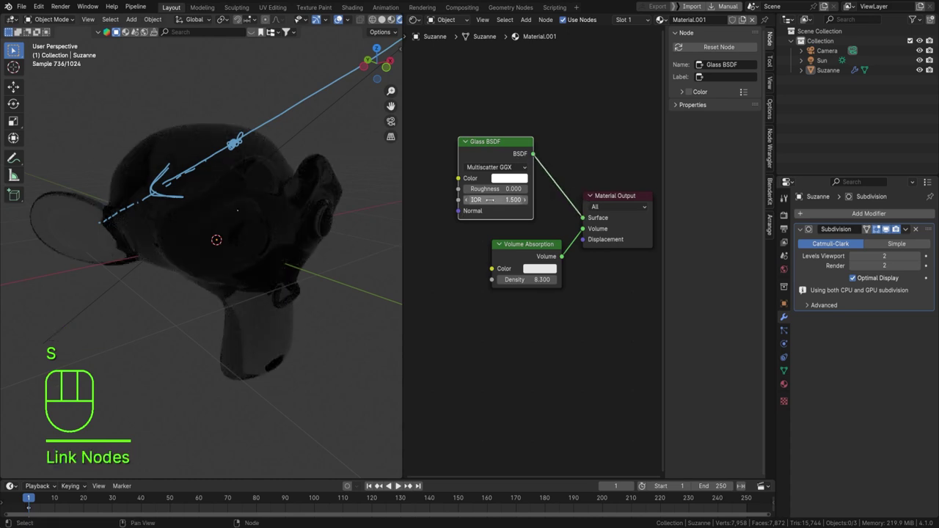
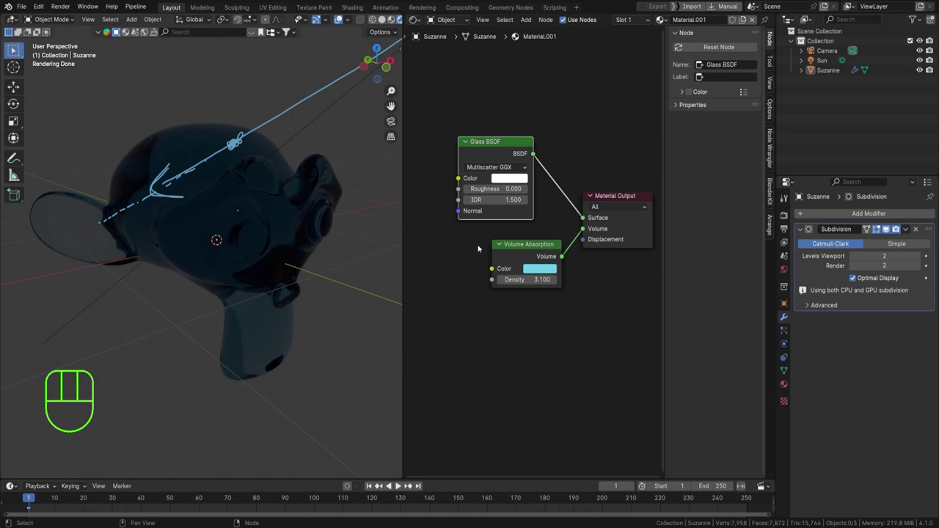
{"action": "left_click", "coordinate": [476, 241]}
Replace the Volume Absorption node with a Volume Scatter feeding the Volume output
{"action": "left_click_drag", "start_coordinate": [497, 251], "coordinate": [562, 307]}
{"action": "key", "text": "ctrl+x"}
{"action": "key", "text": "shift+a"}
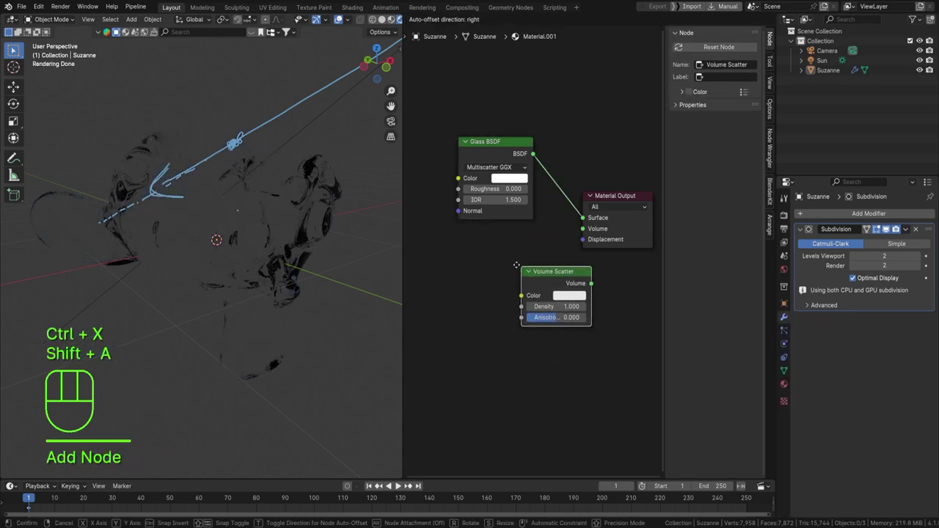
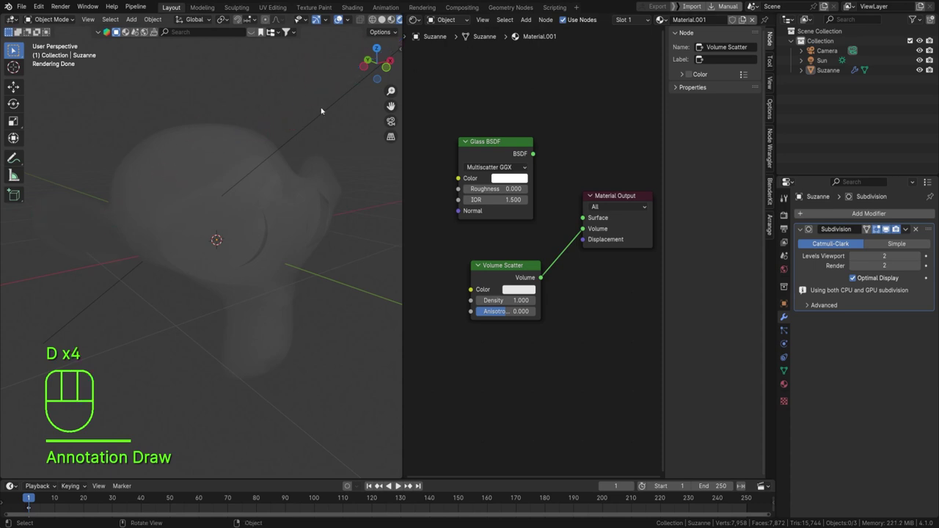
Orbit the view around the foggy Suzanne before annotating the incoming light
{"action": "left_click_drag", "start_coordinate": [300, 111], "coordinate": [254, 149]}
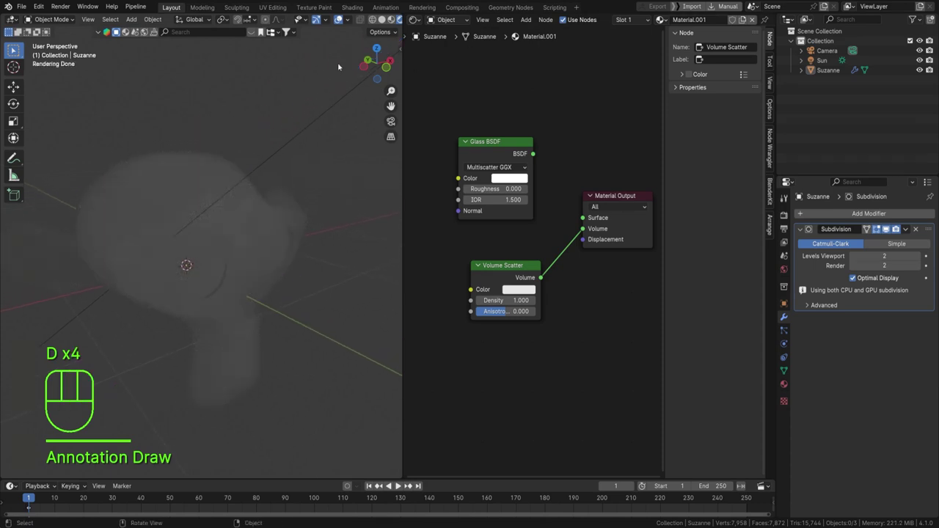
{"action": "left_click_drag", "start_coordinate": [265, 89], "coordinate": [292, 47]}
{"action": "middle_click", "coordinate": [239, 189]}
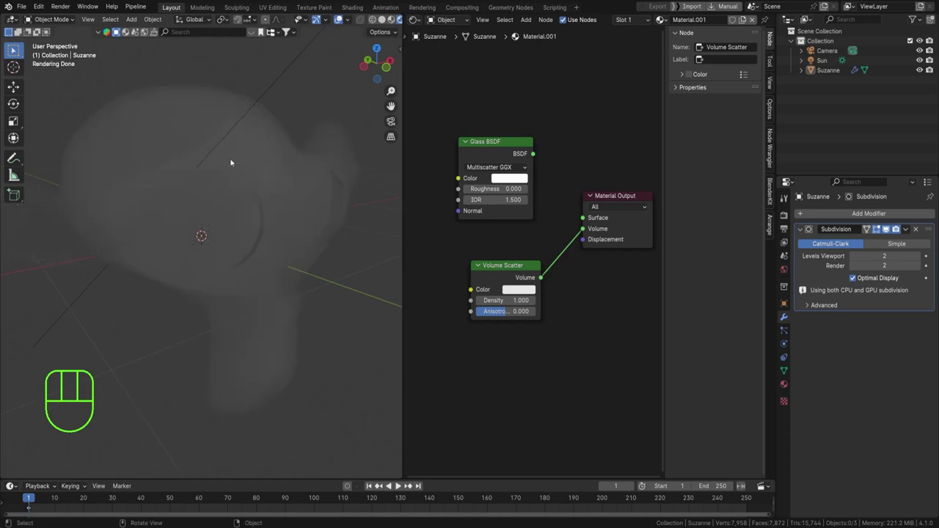
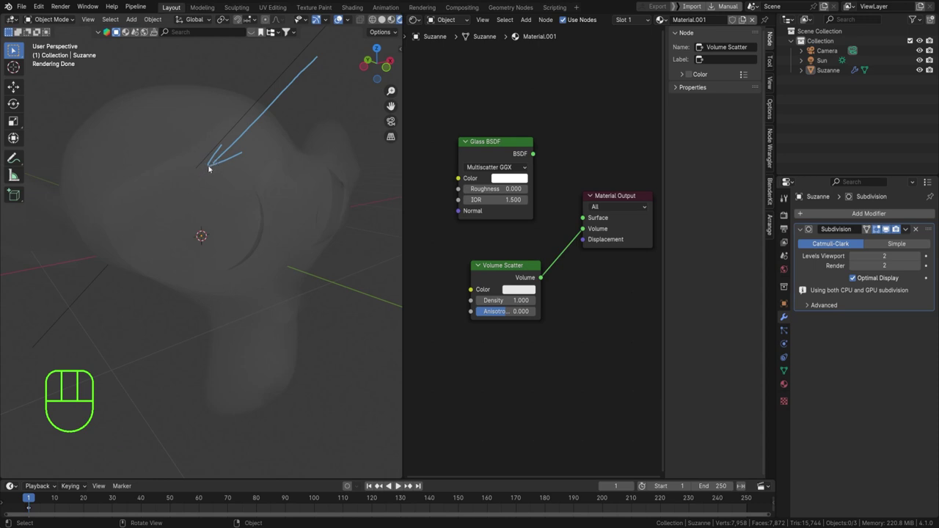
Draw a dashed annotation line continuing the arrow straight through the Suzanne volume
{"action": "key", "text": "d"}
{"action": "left_click", "coordinate": [211, 167]}
{"action": "left_click", "coordinate": [202, 177]}
{"action": "key", "text": "d"}
{"action": "left_click", "coordinate": [193, 185]}
{"action": "key", "text": "d"}
{"action": "left_click", "coordinate": [184, 197]}
{"action": "key", "text": "d"}
{"action": "left_click", "coordinate": [174, 208]}
{"action": "key", "text": "d"}
{"action": "left_click", "coordinate": [162, 221]}
{"action": "key", "text": "d"}
{"action": "left_click", "coordinate": [152, 232]}
{"action": "key", "text": "d"}
{"action": "left_click", "coordinate": [136, 247]}
{"action": "key", "text": "d"}
{"action": "left_click", "coordinate": [127, 257]}
{"action": "key", "text": "d"}
{"action": "key", "text": "d"}
{"action": "key", "text": "d"}
{"action": "left_click", "coordinate": [117, 271]}
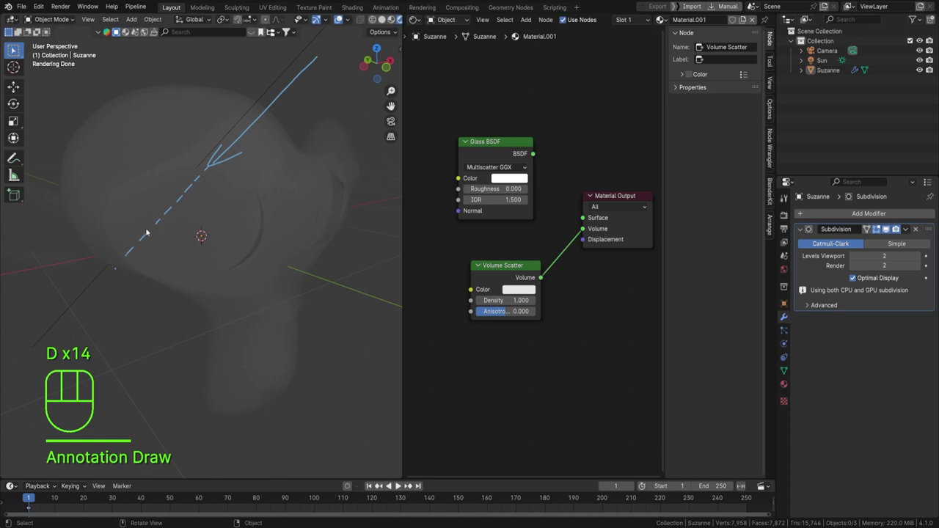
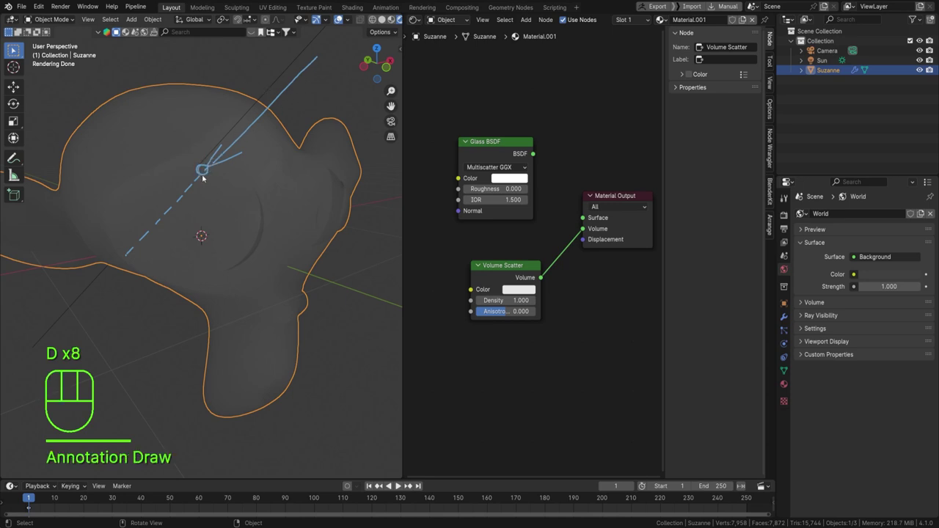
Finish the scatter annotation, then delete Suzanne and add a fresh default cube
{"action": "key", "text": "d"}
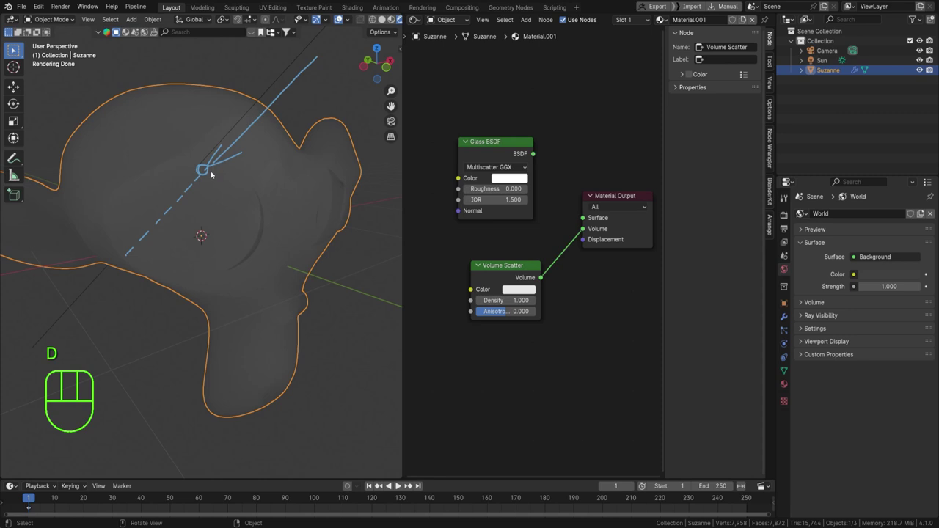
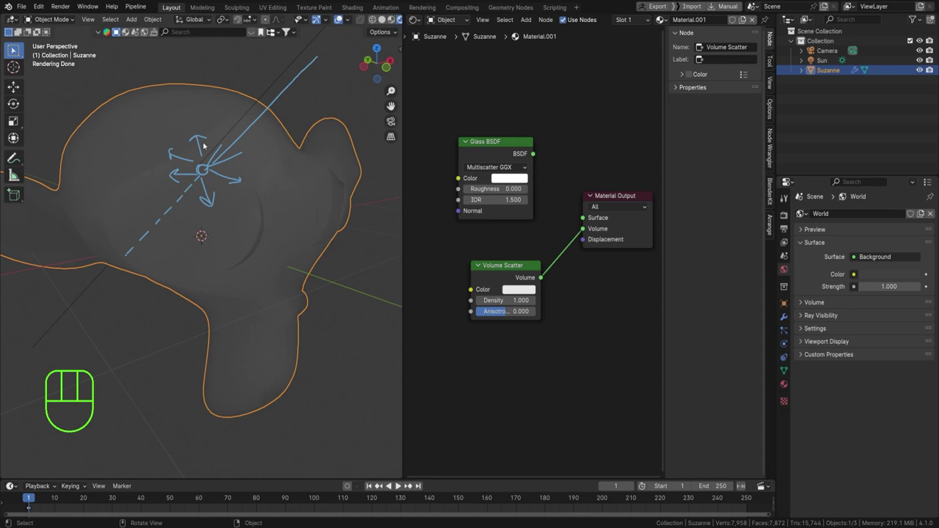
{"action": "key", "text": "ctrl+z"}
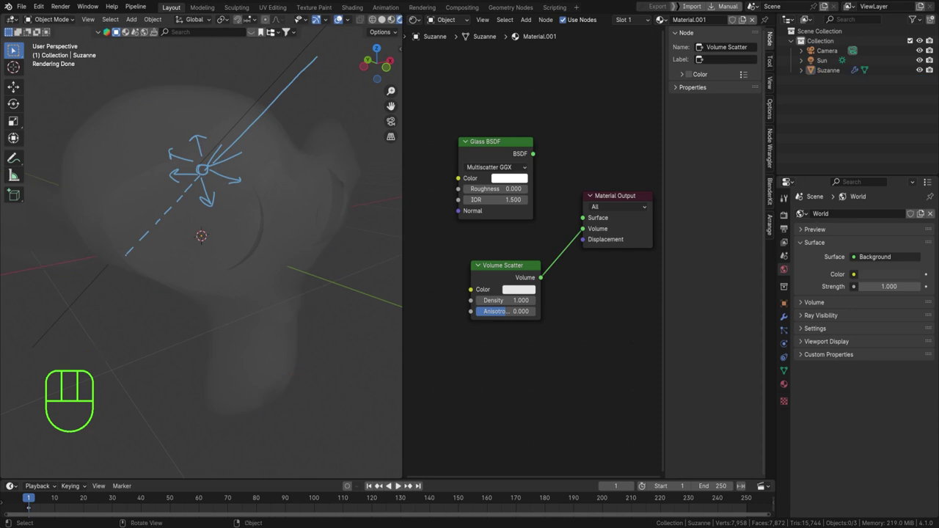
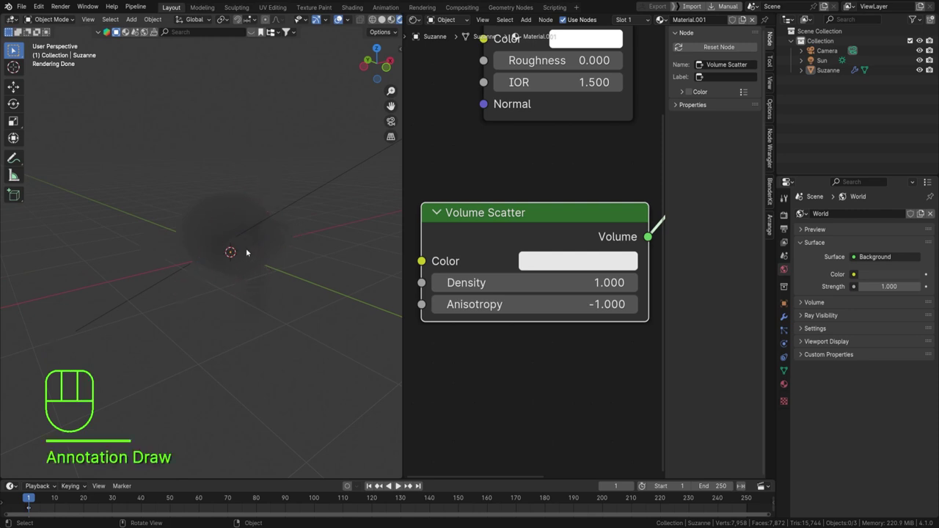
{"action": "key", "text": "Delete"}
{"action": "key", "text": "shift+a"}
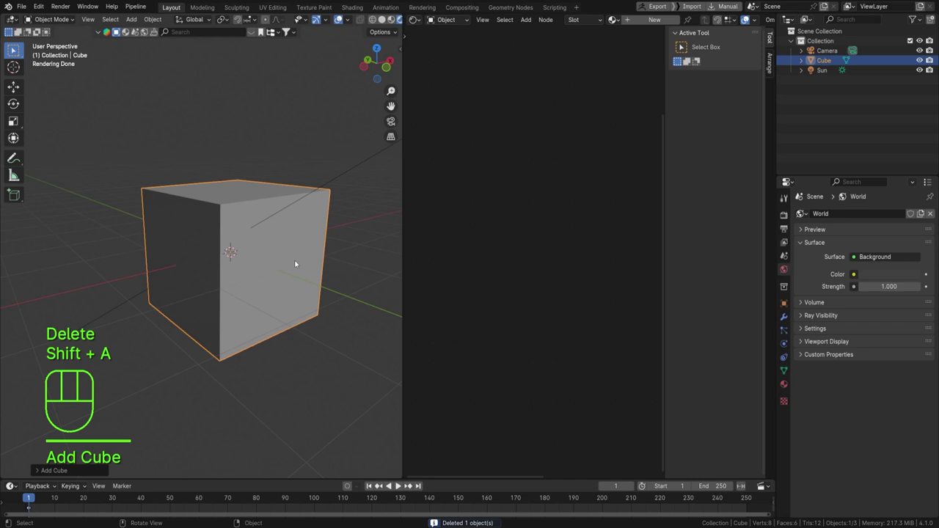
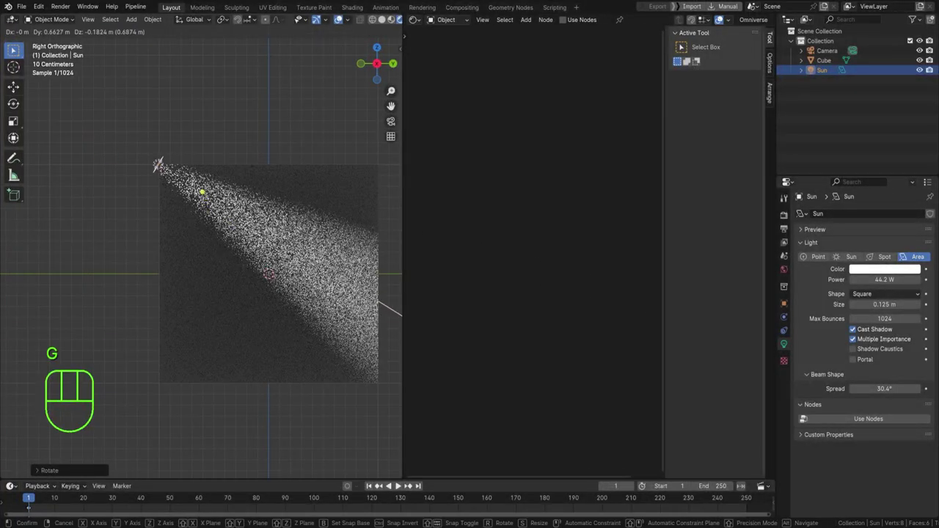
Select the cube and lower its Volume Scatter density to 0.080 for a fainter beam
{"action": "middle_click", "coordinate": [185, 194]}
{"action": "left_click", "coordinate": [245, 175]}
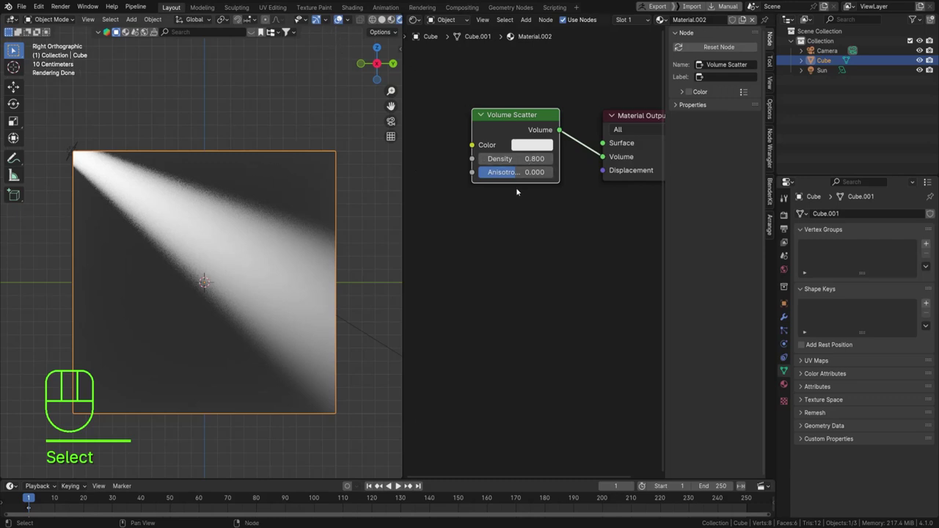
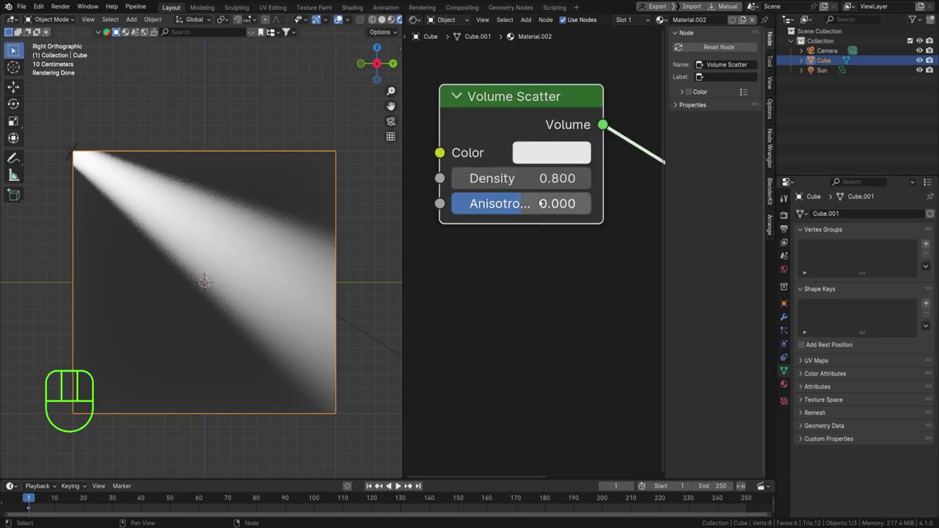
{"action": "key", "text": "ctrl+z"}
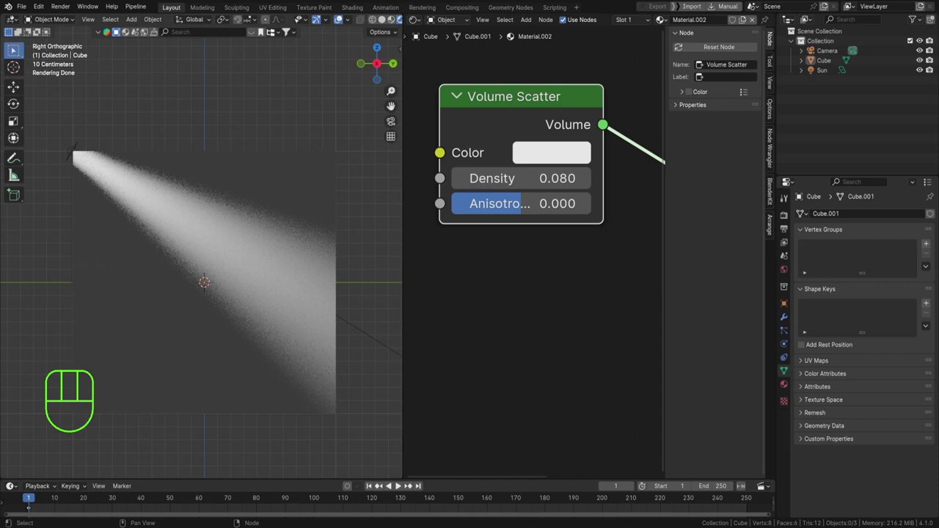
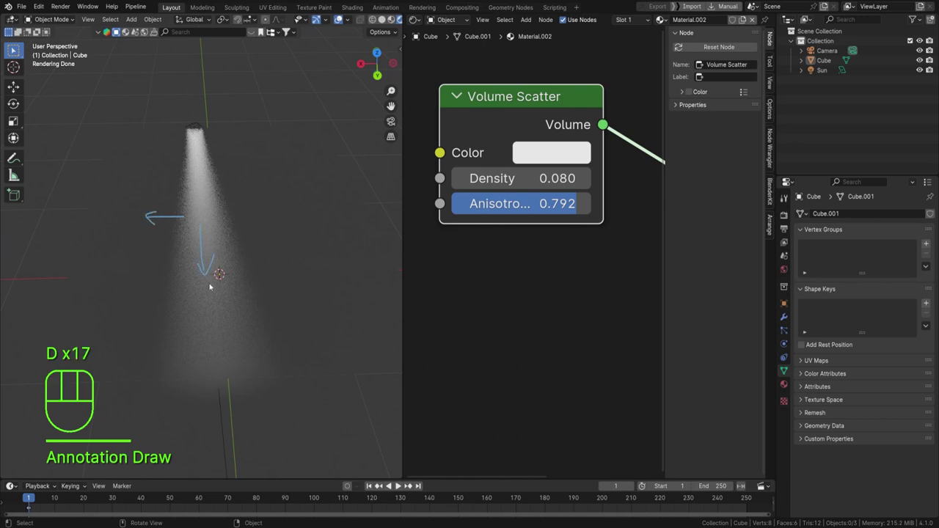
Orbit around the light beam, return to the Right side view and rotate the light to face the viewer
{"action": "key", "text": "d"}
{"action": "left_click_drag", "start_coordinate": [211, 285], "coordinate": [219, 225]}
{"action": "left_click_drag", "start_coordinate": [178, 239], "coordinate": [254, 223]}
{"action": "left_click_drag", "start_coordinate": [166, 256], "coordinate": [261, 171]}
{"action": "key", "text": "KP_1"}
{"action": "key", "text": "KP_3"}
{"action": "left_click_drag", "start_coordinate": [180, 210], "coordinate": [255, 185]}
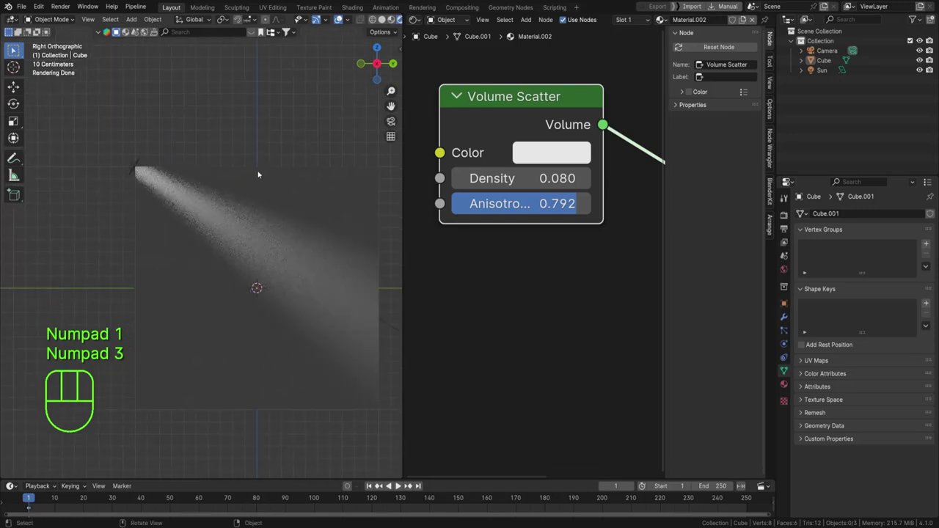
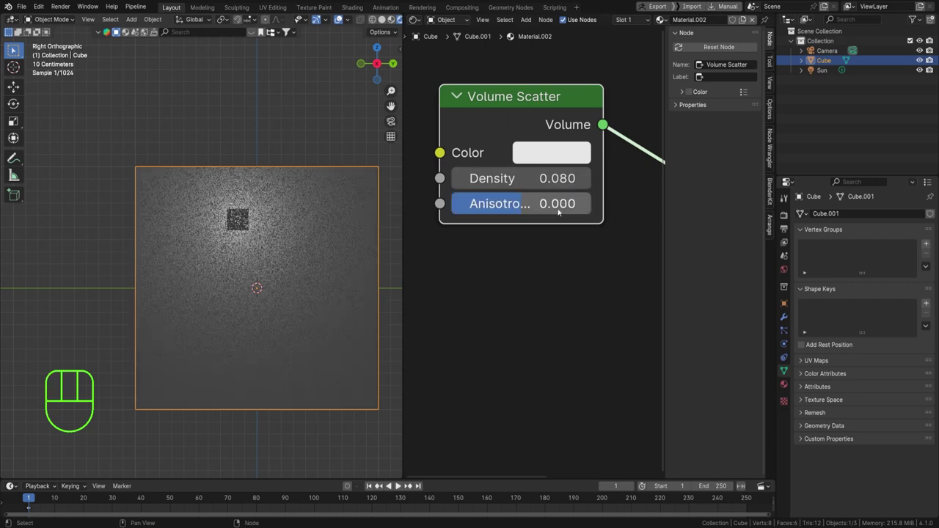
Reposition the element and deselect the cube to view the bright central spot in the render
{"action": "key", "text": "g"}
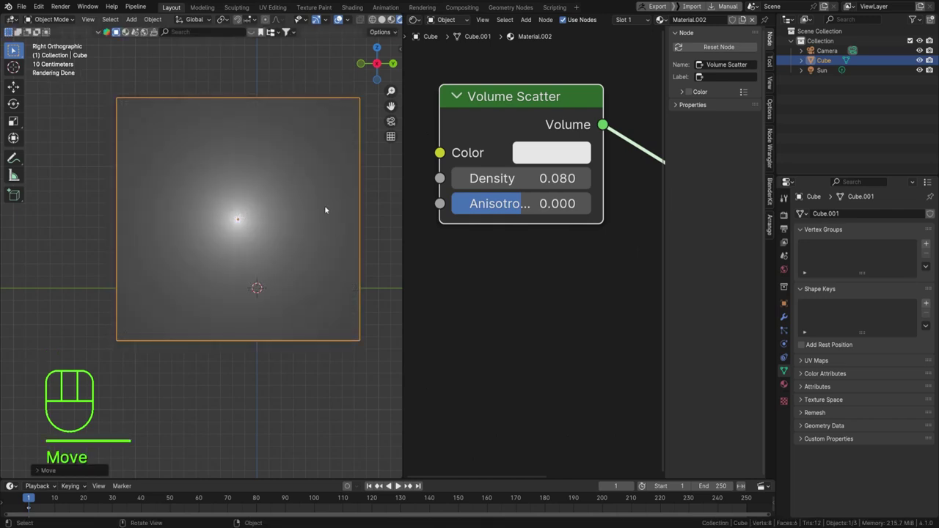
{"action": "left_click", "coordinate": [328, 431]}
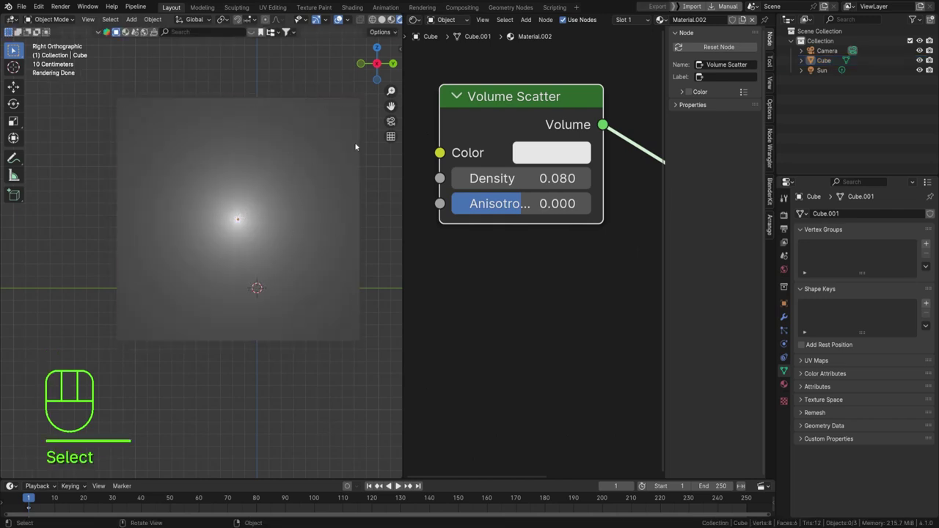
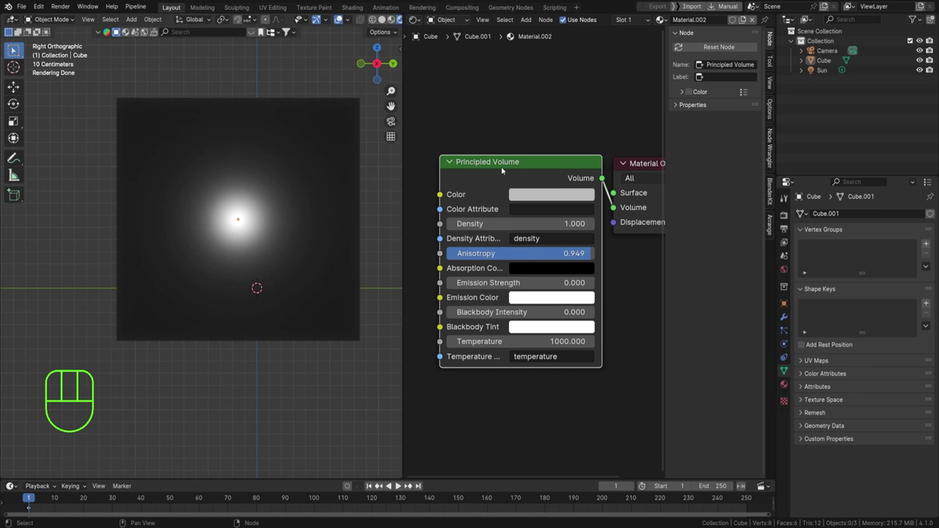
Restore the Volume Scatter node, move it aside, add a Volume Absorption node and search for a Mix Shader
{"action": "key", "text": "ctrl+x"}
{"action": "key", "text": "shift+a"}
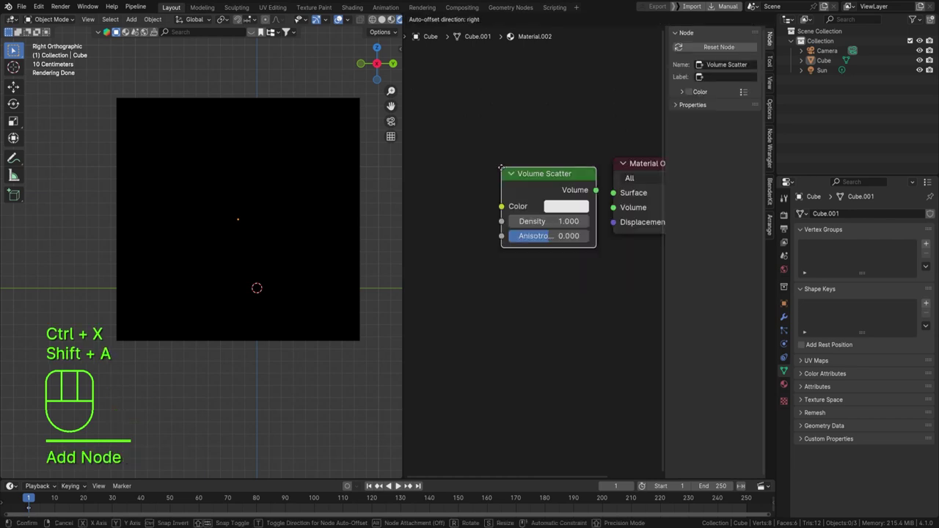
{"action": "left_click_drag", "start_coordinate": [558, 186], "coordinate": [618, 213]}
{"action": "key", "text": "shift+a"}
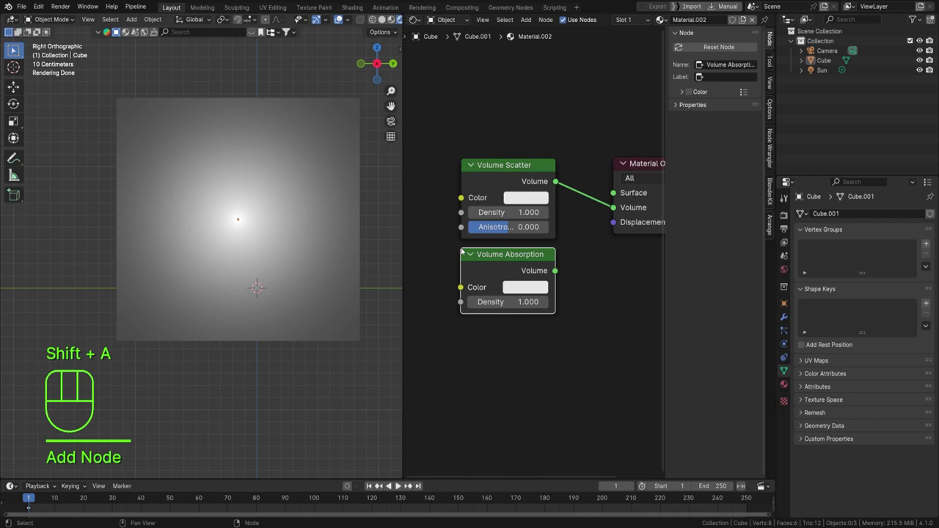
{"action": "key", "text": "shift+a"}
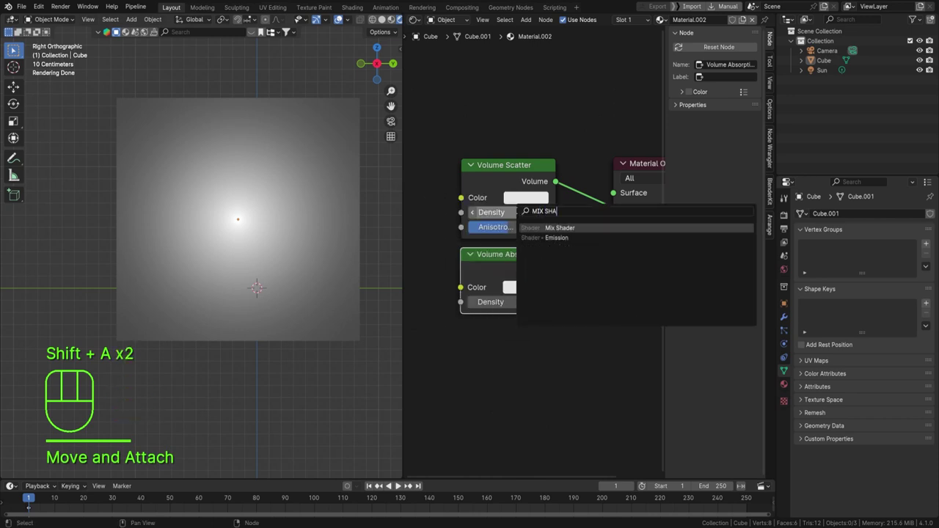